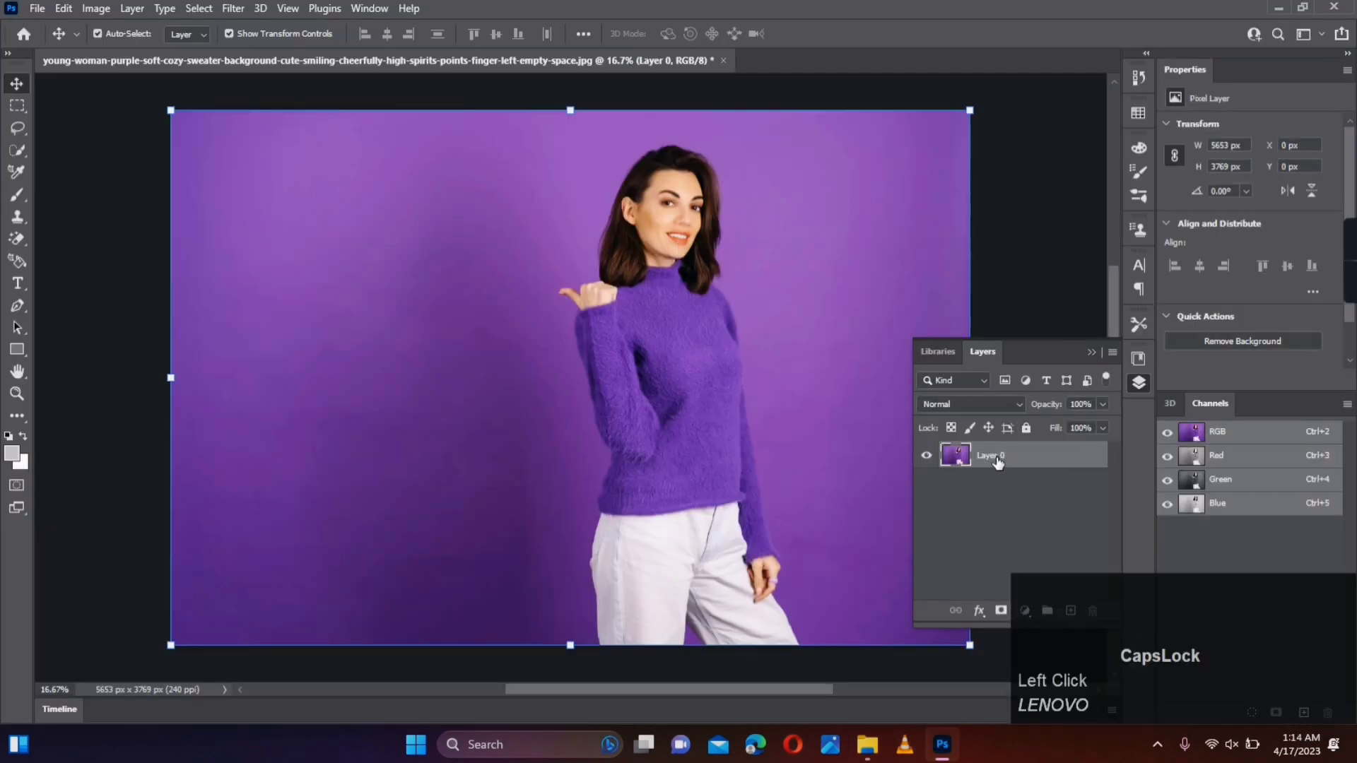
Step: Place white Cambria Bold 'AIDESIGN99' text on the photo and scale it up across the canvas
{"action": "key", "text": "Caps_Lock"}
{"action": "left_click", "coordinate": [23, 293]}
{"action": "type", "text": "aidesin99"}
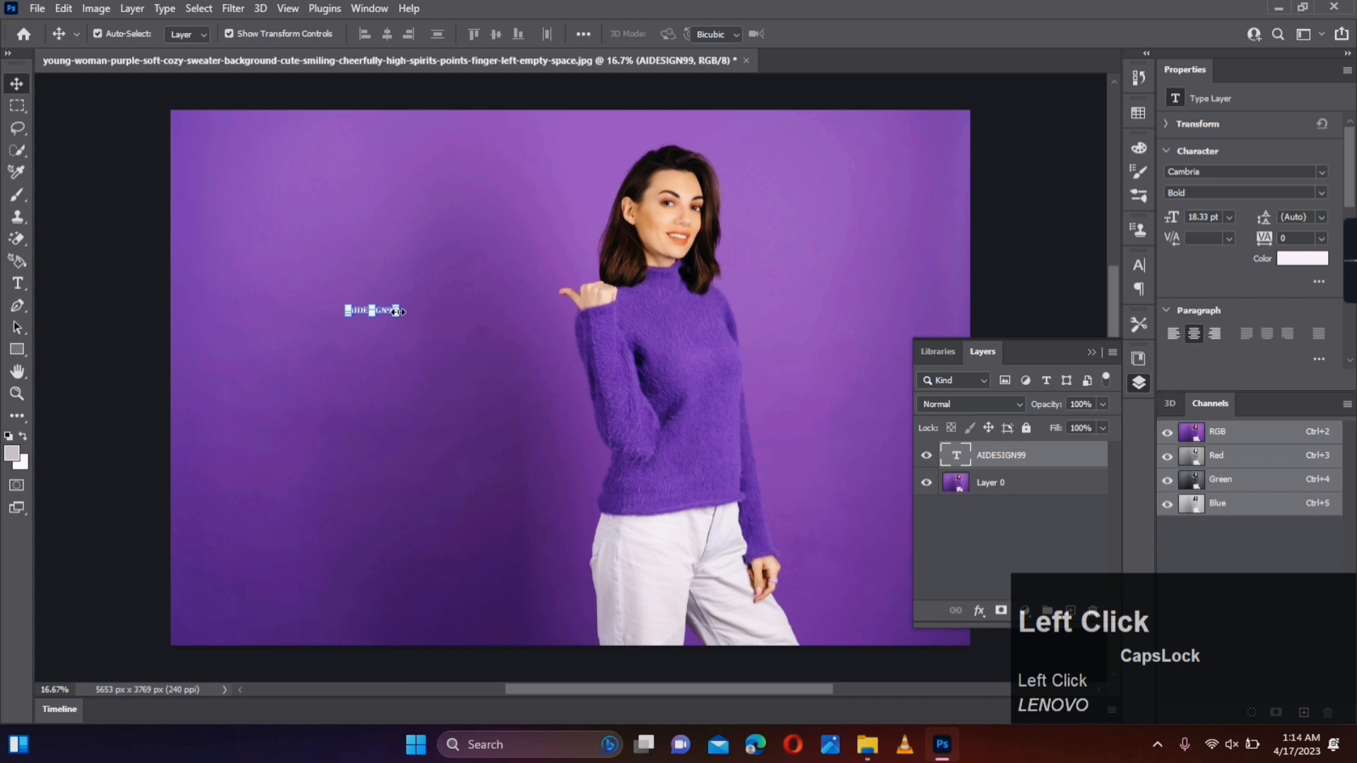
{"action": "type", "text": "AIDESIGN99"}
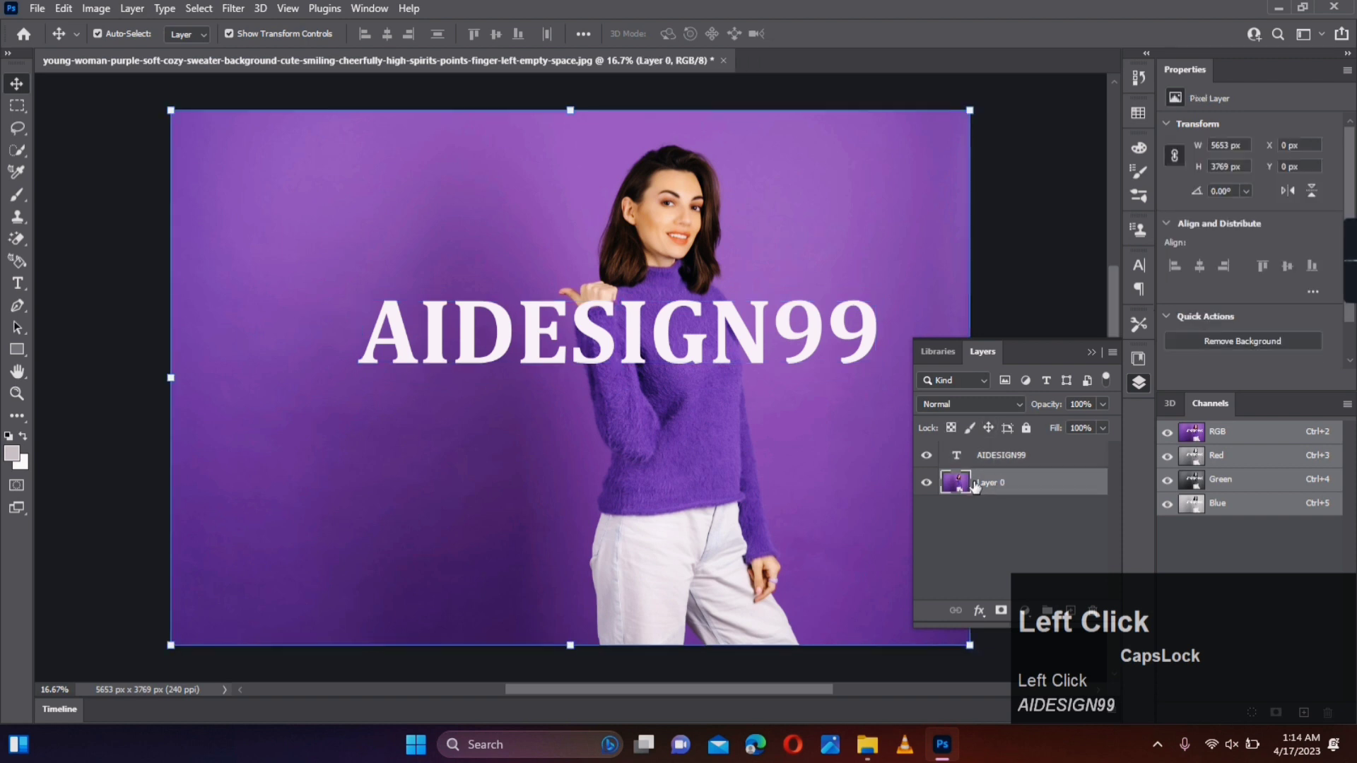
Step: Select the woman with Select Subject and copy her onto a new layer (Ctrl+J)
{"action": "key", "text": "Caps_Lock"}
{"action": "left_click", "coordinate": [15, 158]}
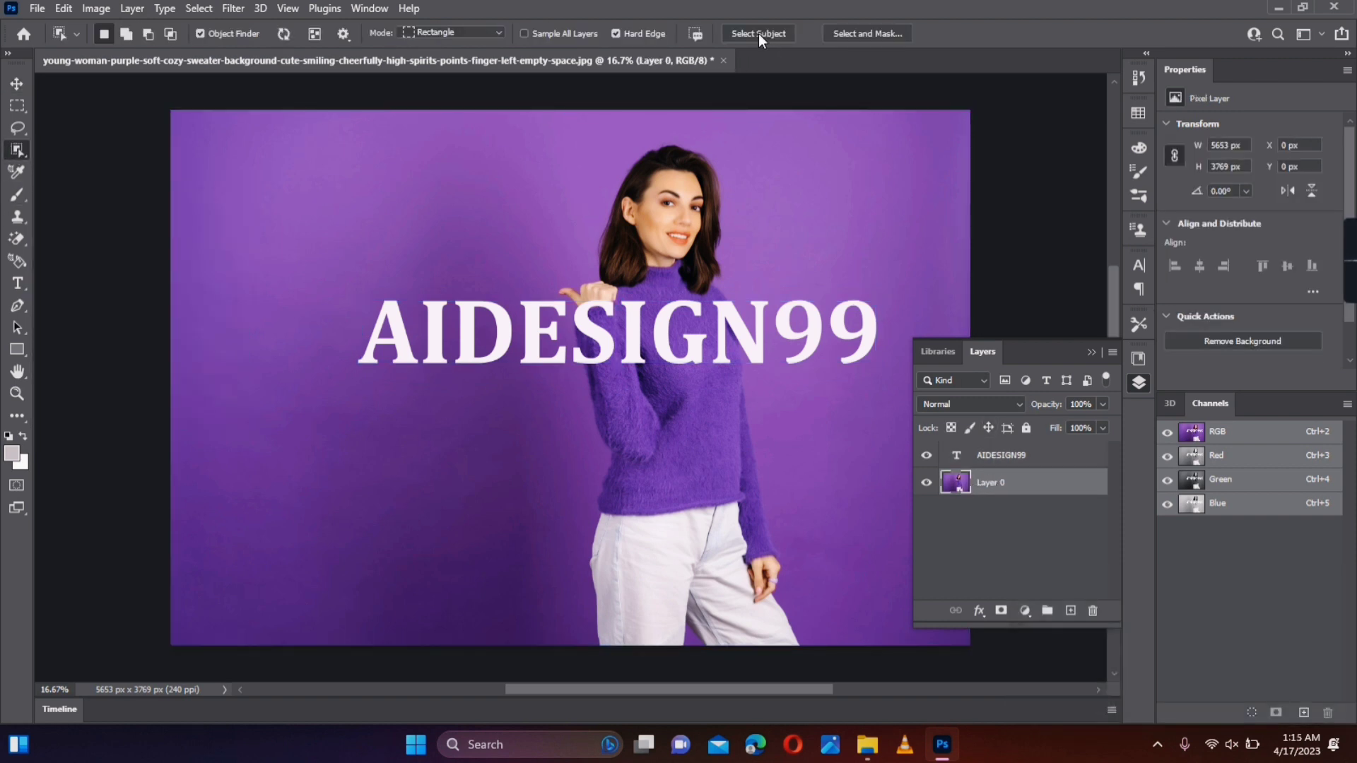
{"action": "key", "text": "Caps_Lock"}
{"action": "left_click", "coordinate": [761, 41]}
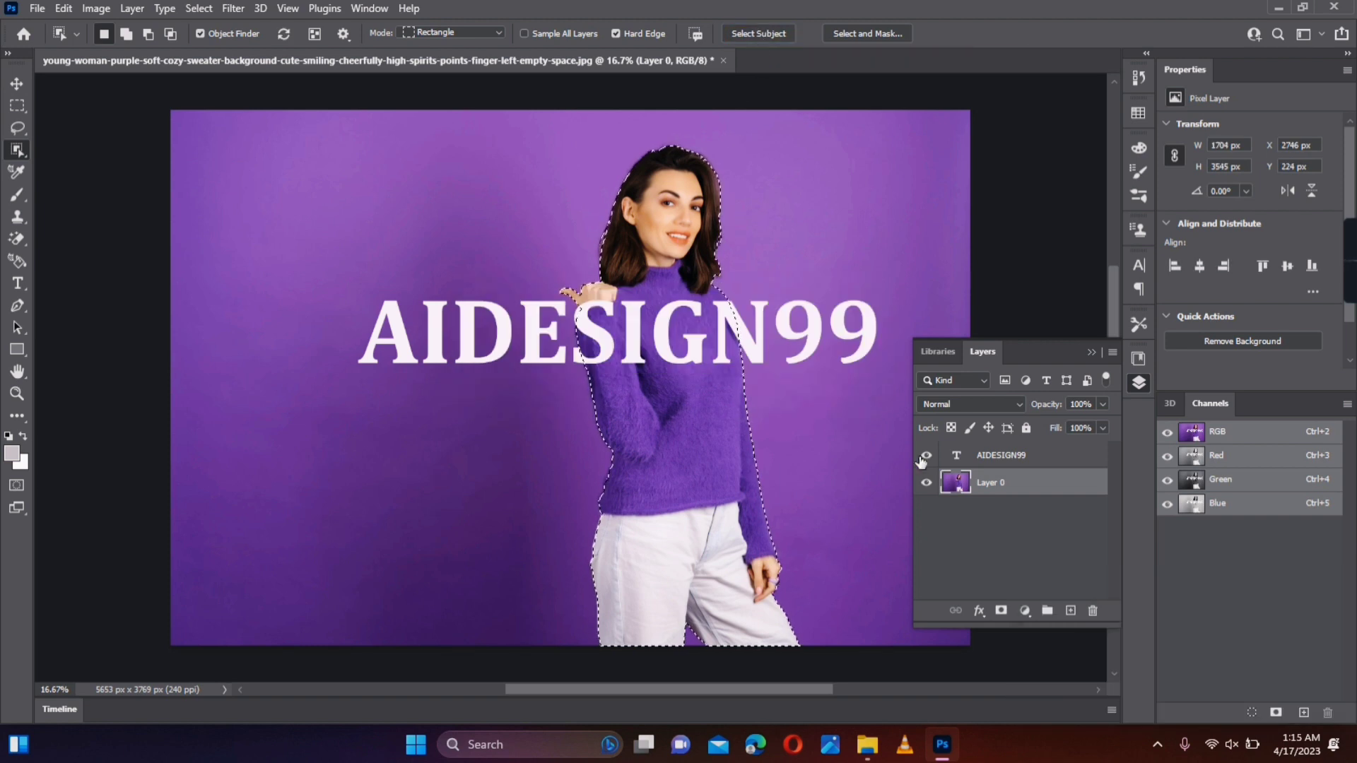
{"action": "key", "text": "ctrl+j"}
{"action": "left_click", "coordinate": [990, 458]}
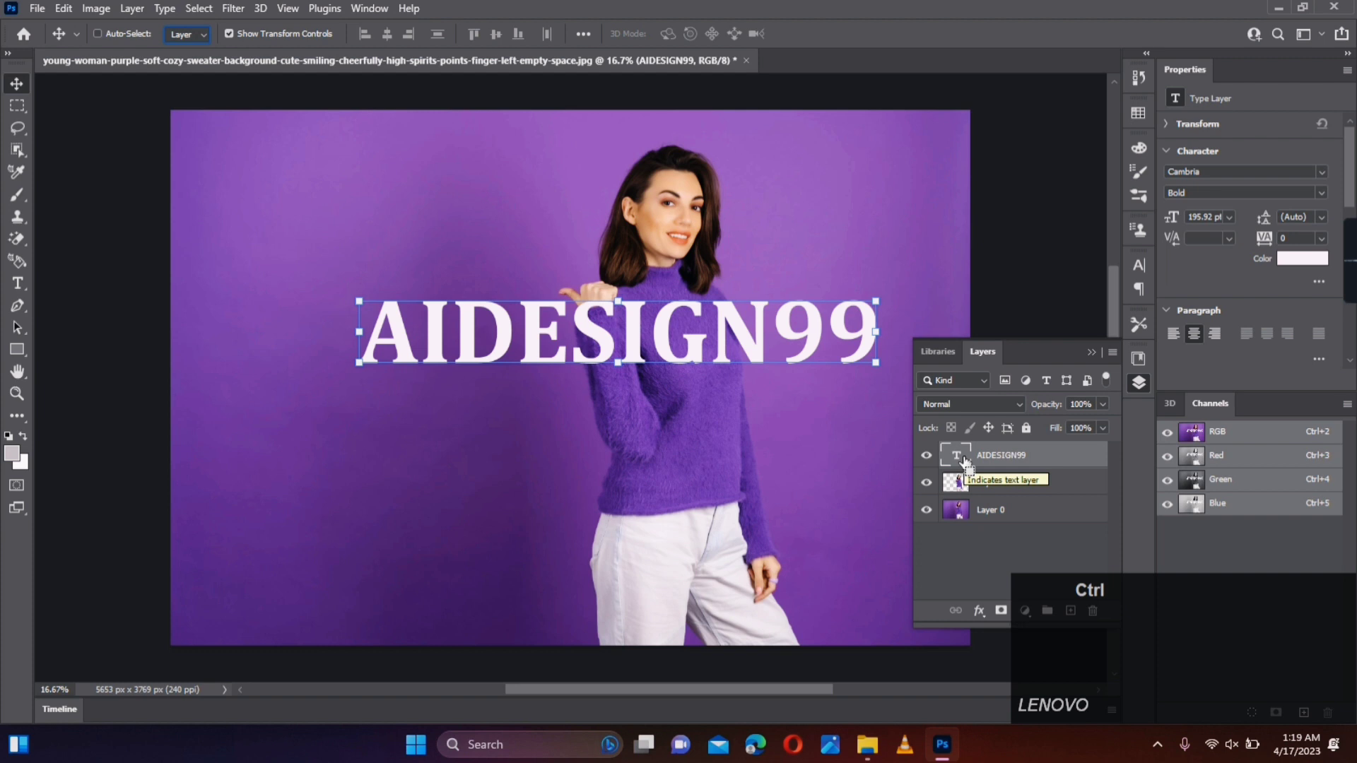
Step: Duplicate the AIDESIGN99 layer and nudge both copies down to the same position
{"action": "key", "text": "ctrl+c"}
{"action": "key", "text": "ctrl+v"}
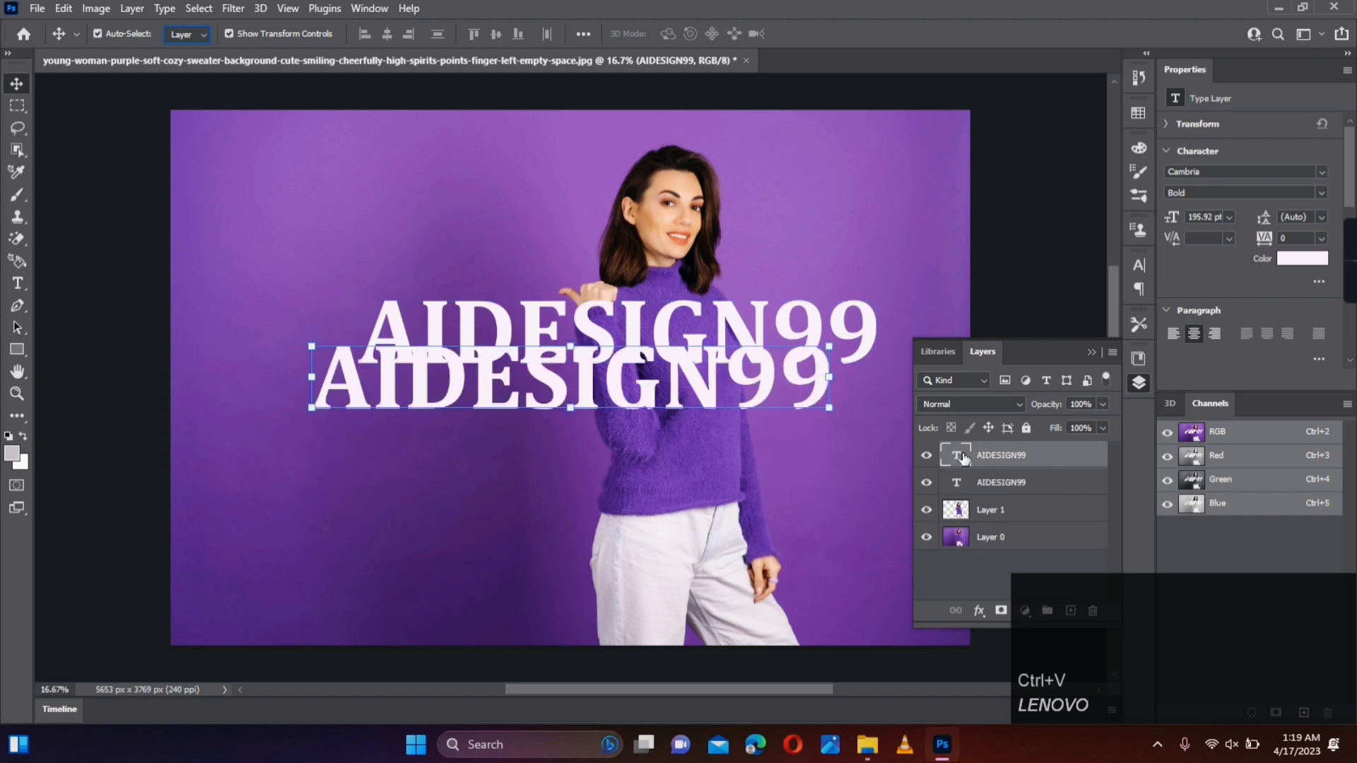
{"action": "left_click", "coordinate": [978, 481]}
{"action": "key", "text": "ctrl+z"}
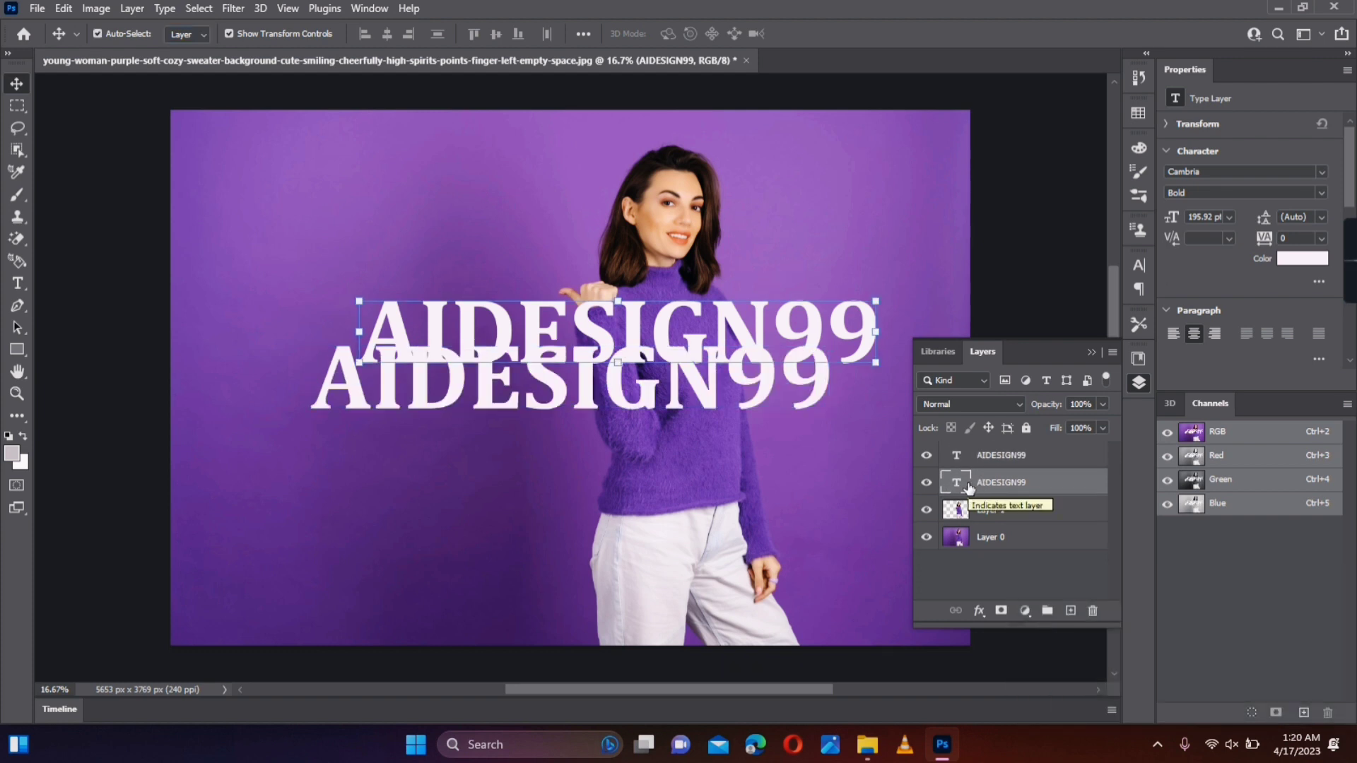
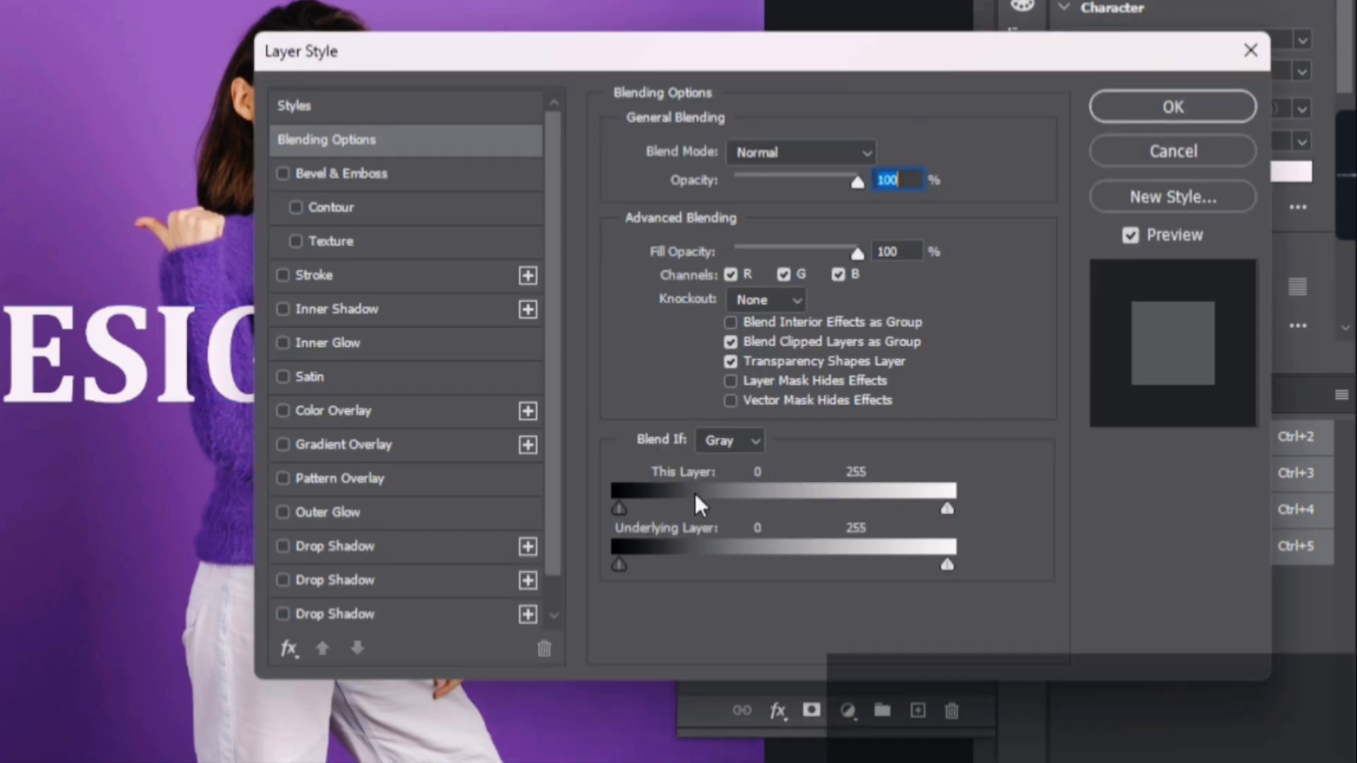
Step: Give the top text copy 0 fill opacity and a 12 px white inside stroke
{"action": "left_click", "coordinate": [839, 261]}
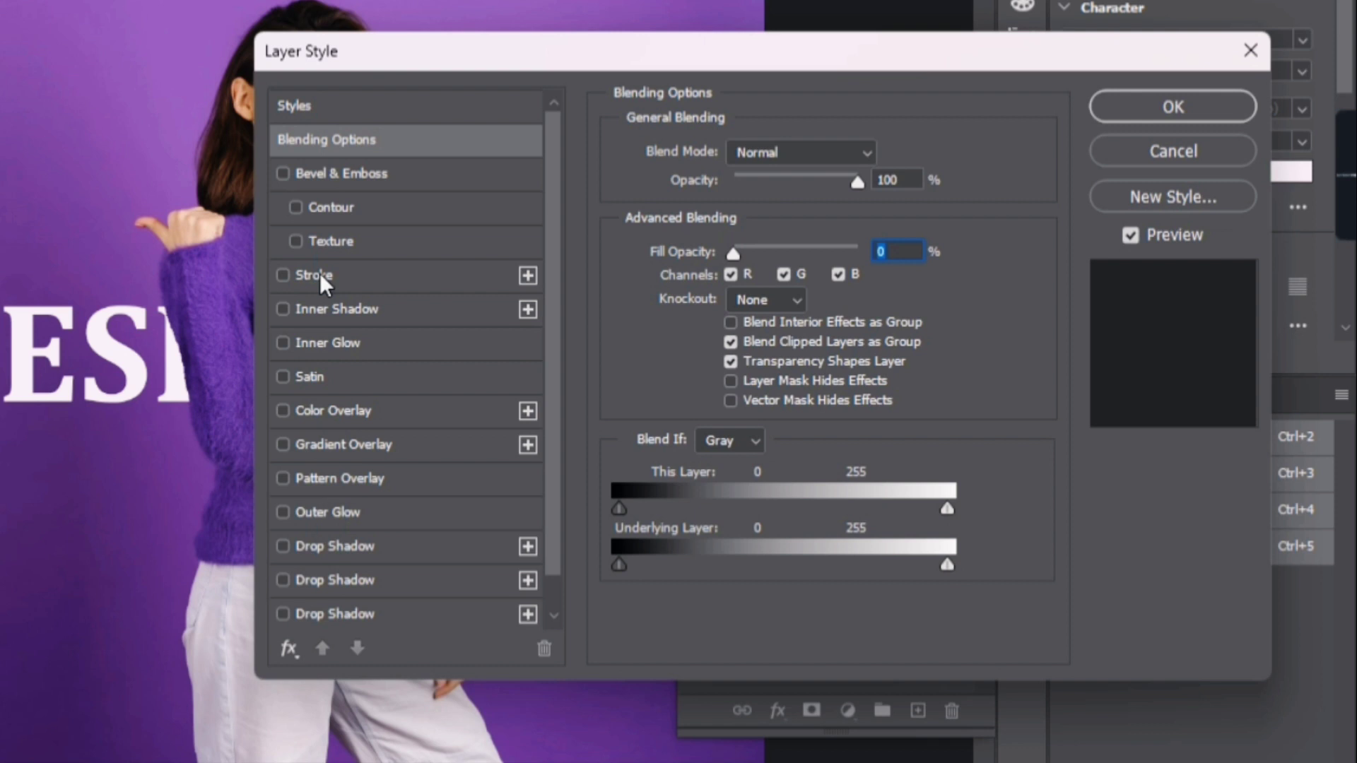
{"action": "left_click", "coordinate": [329, 288]}
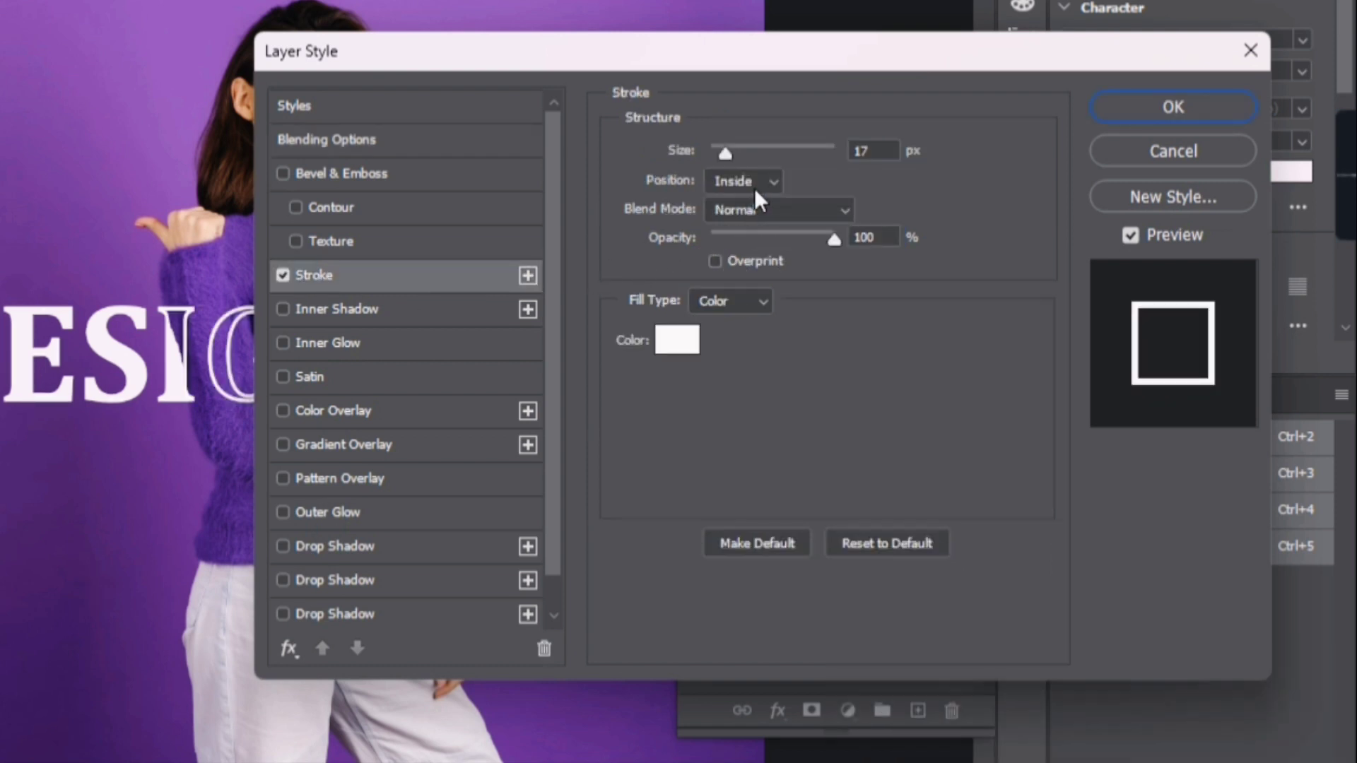
{"action": "left_click", "coordinate": [723, 55]}
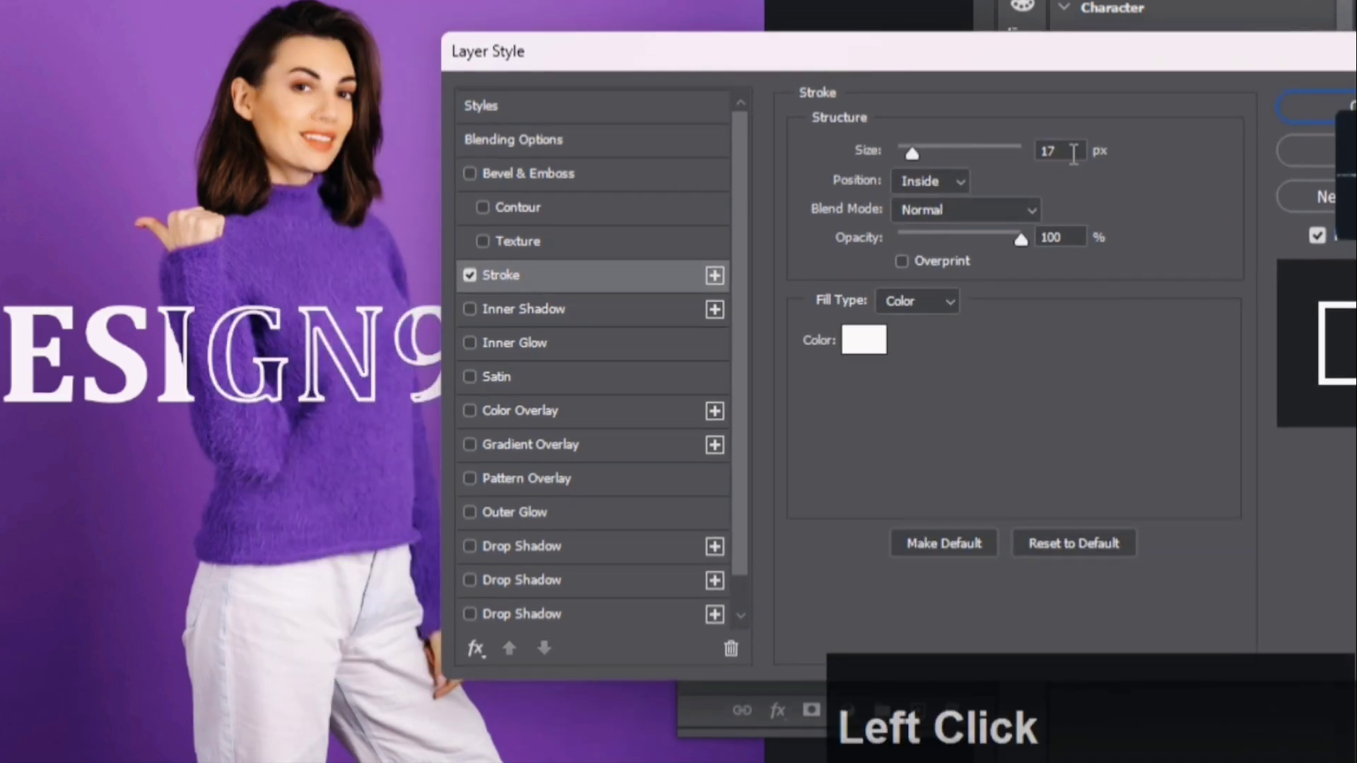
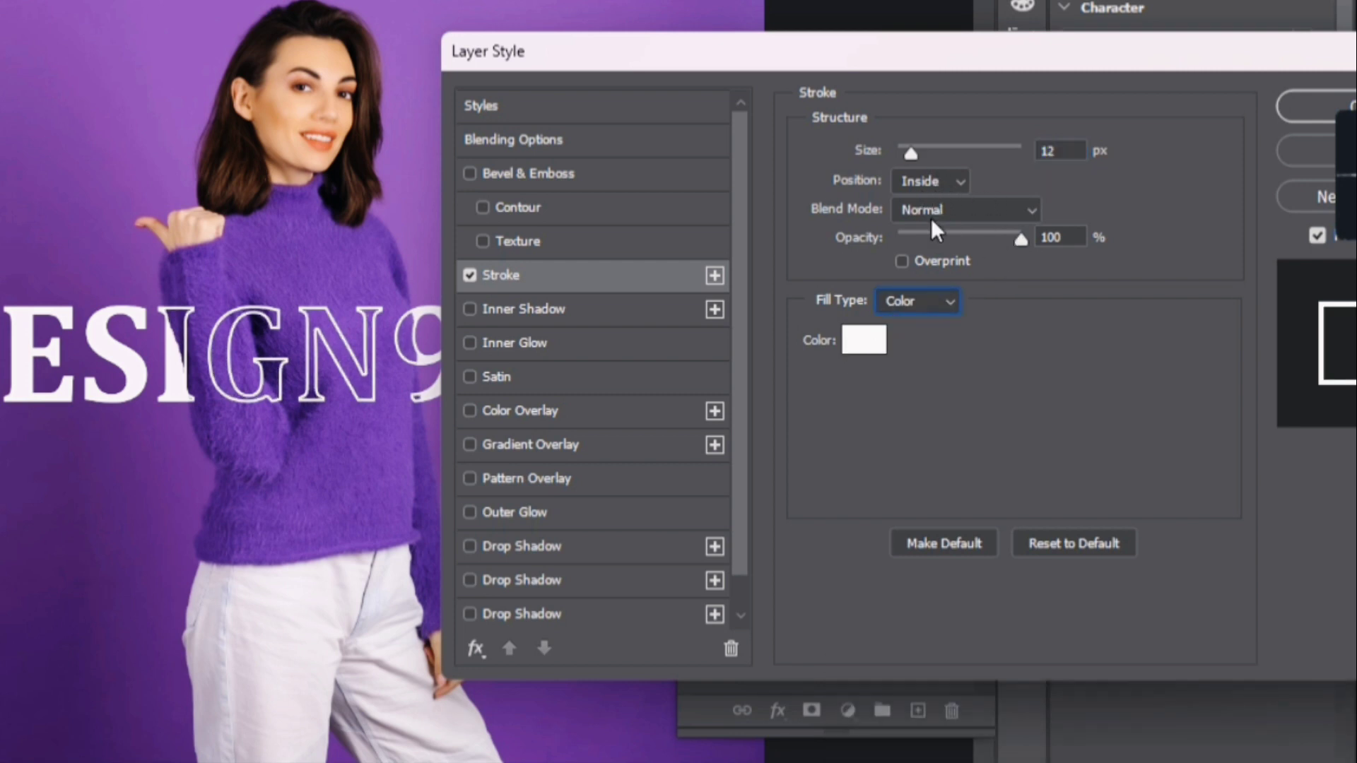
{"action": "left_click", "coordinate": [1189, 66]}
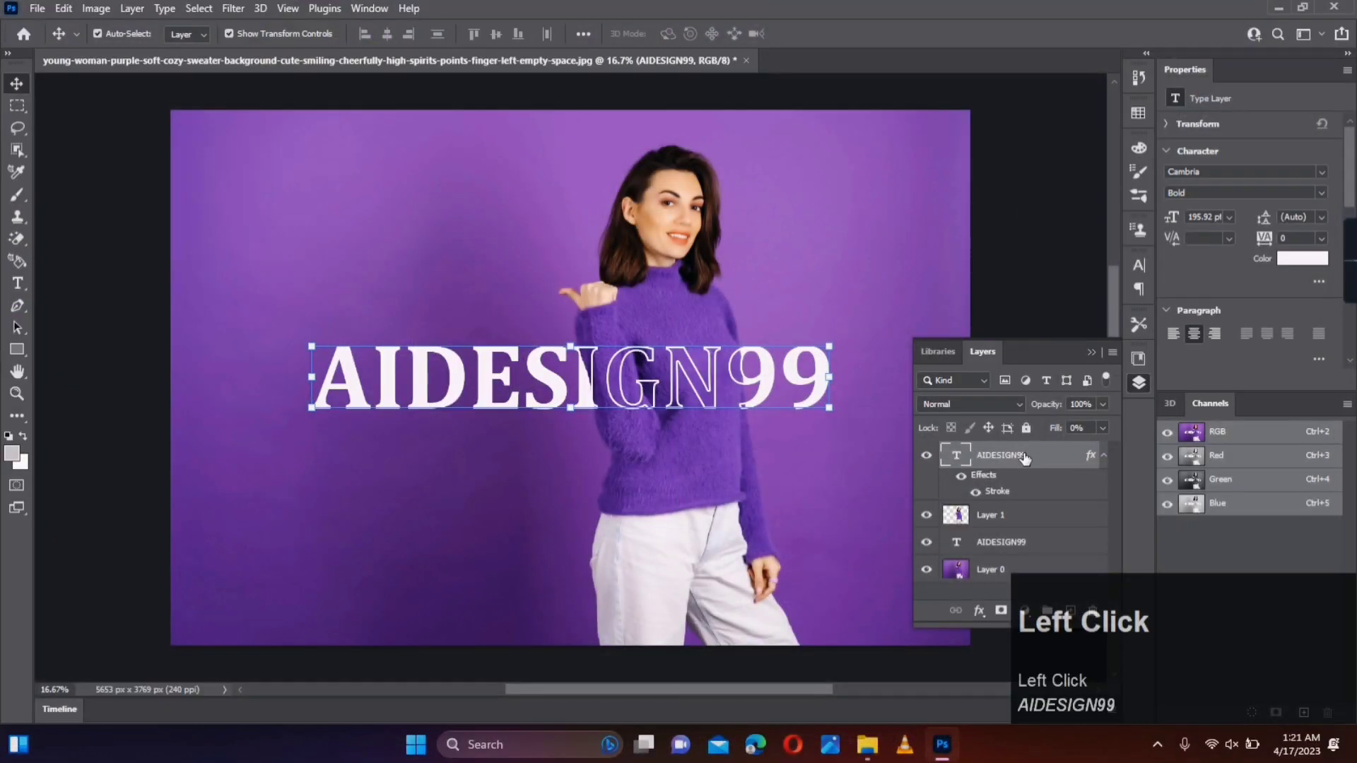
Step: Link the two AIDESIGN99 text layers together
{"action": "double_click", "coordinate": [989, 547]}
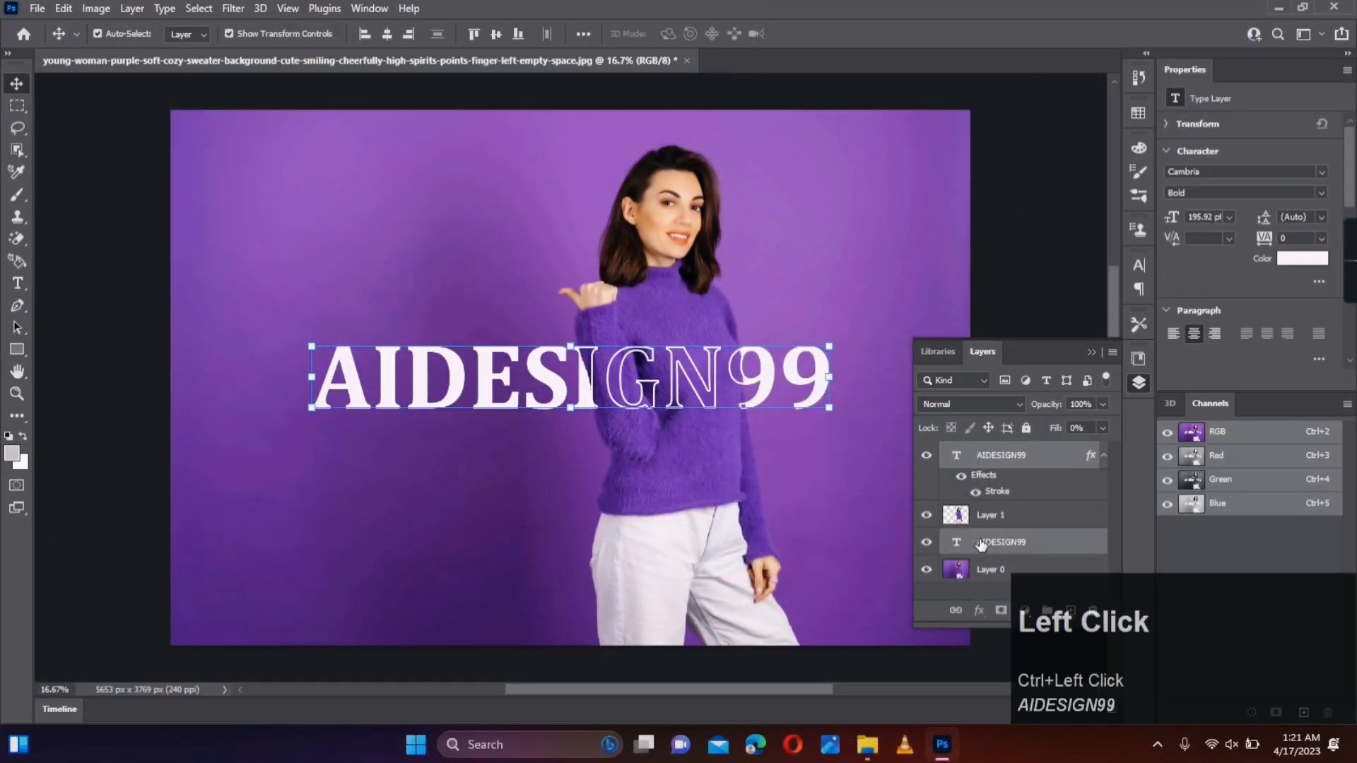
{"action": "right_click", "coordinate": [979, 541]}
{"action": "left_click", "coordinate": [1036, 275]}
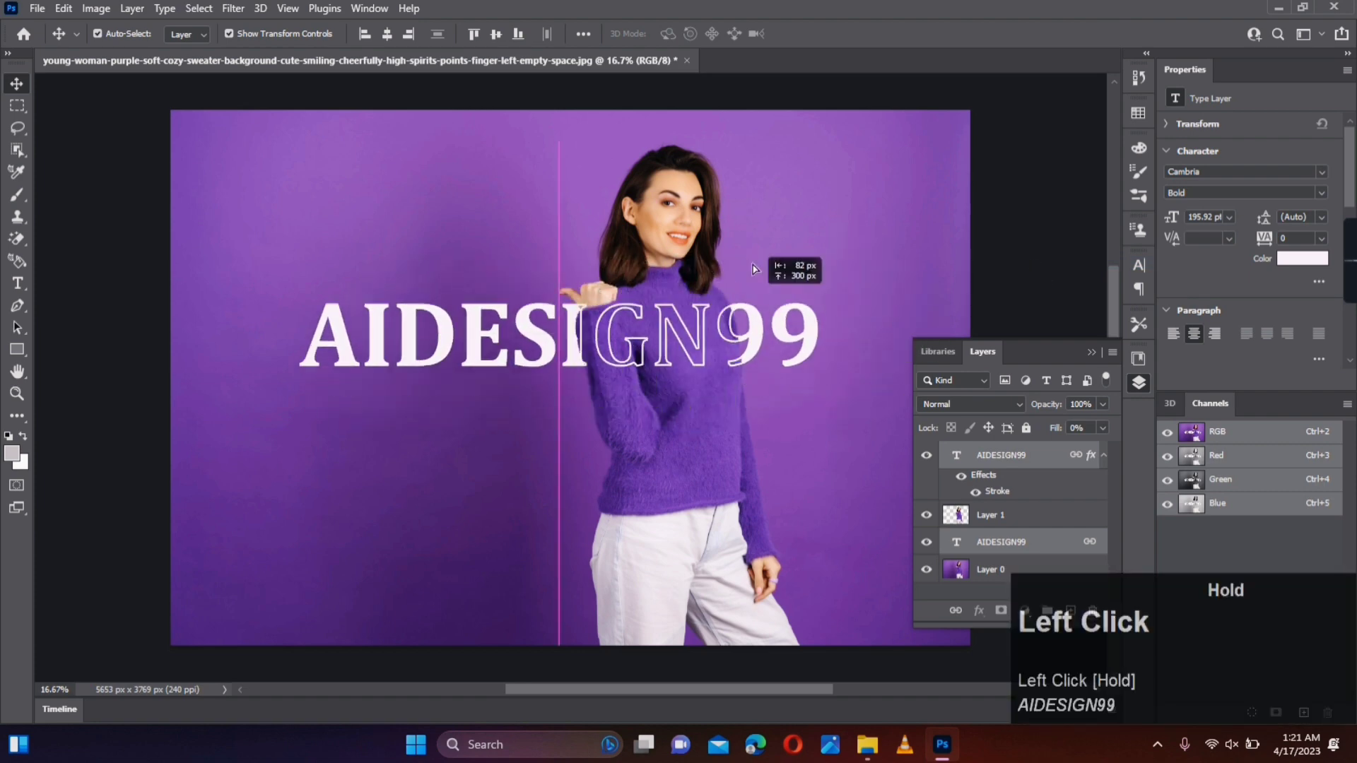